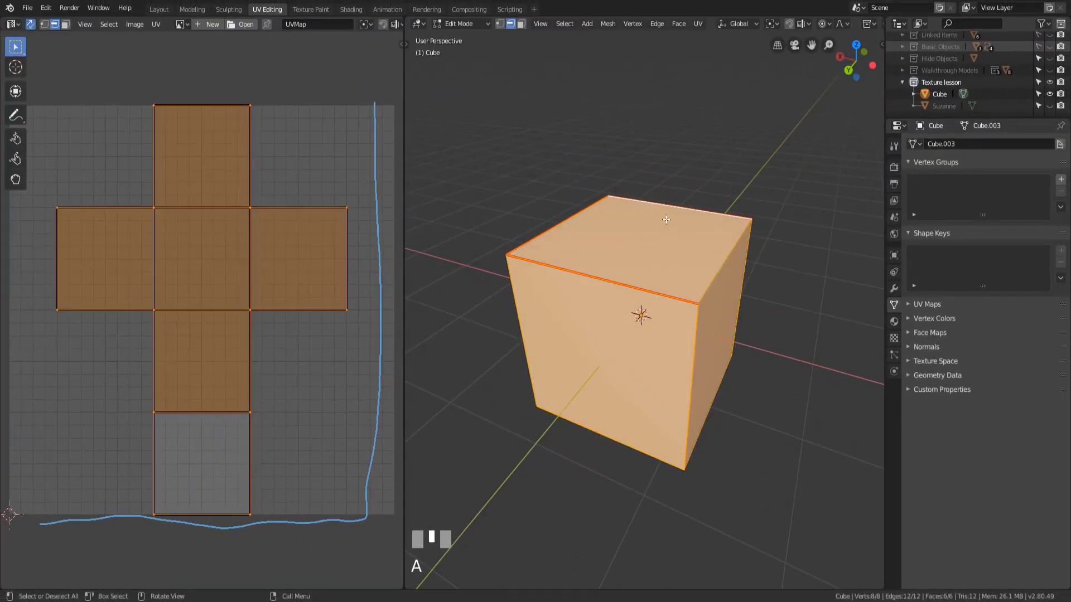
Bring up the UV Mapping menu (U) with the whole cube selected to re-unwrap it.
key(u)
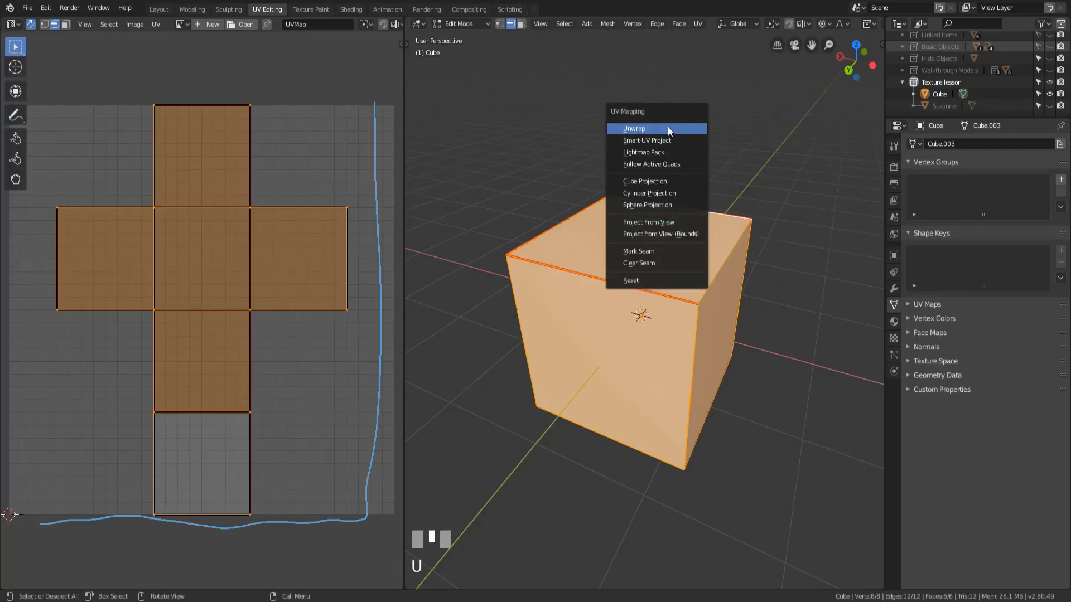
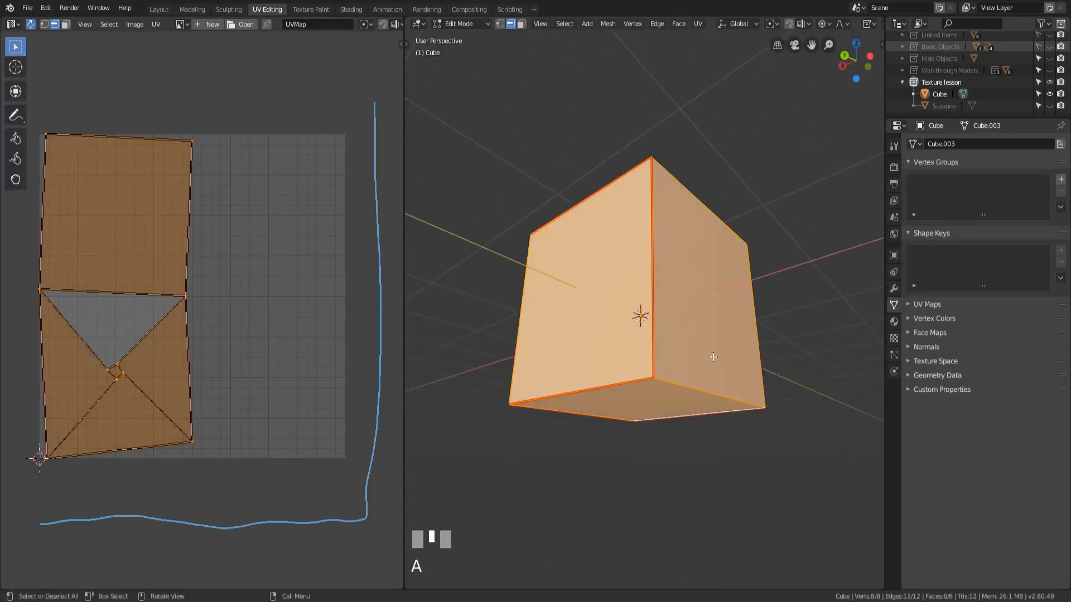
Unwrap the cube along its marked seams so the six faces form a connected cross.
key(u)
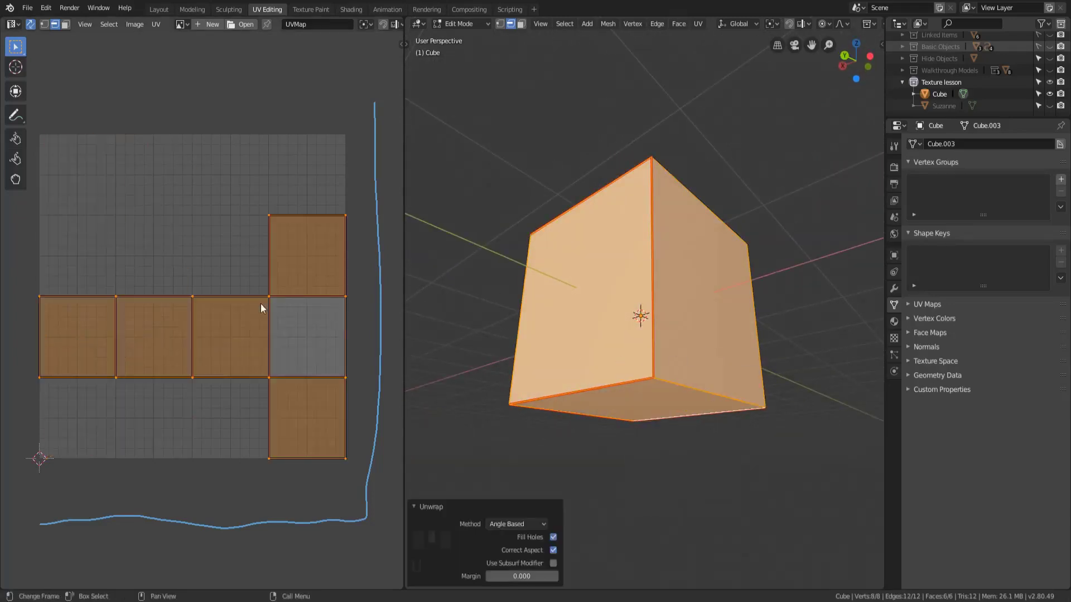
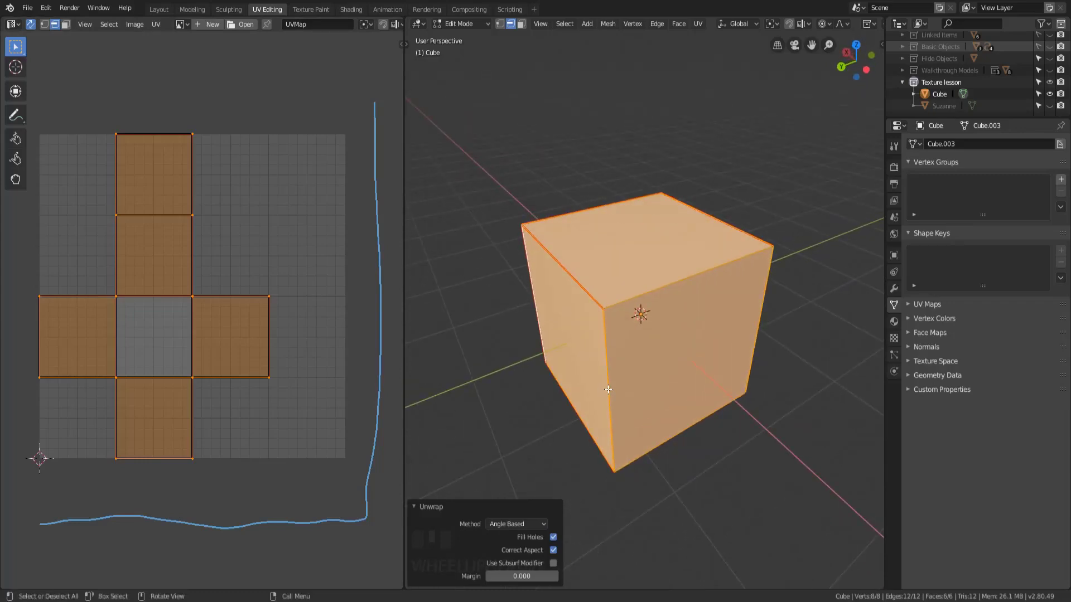
scroll(up, 3)
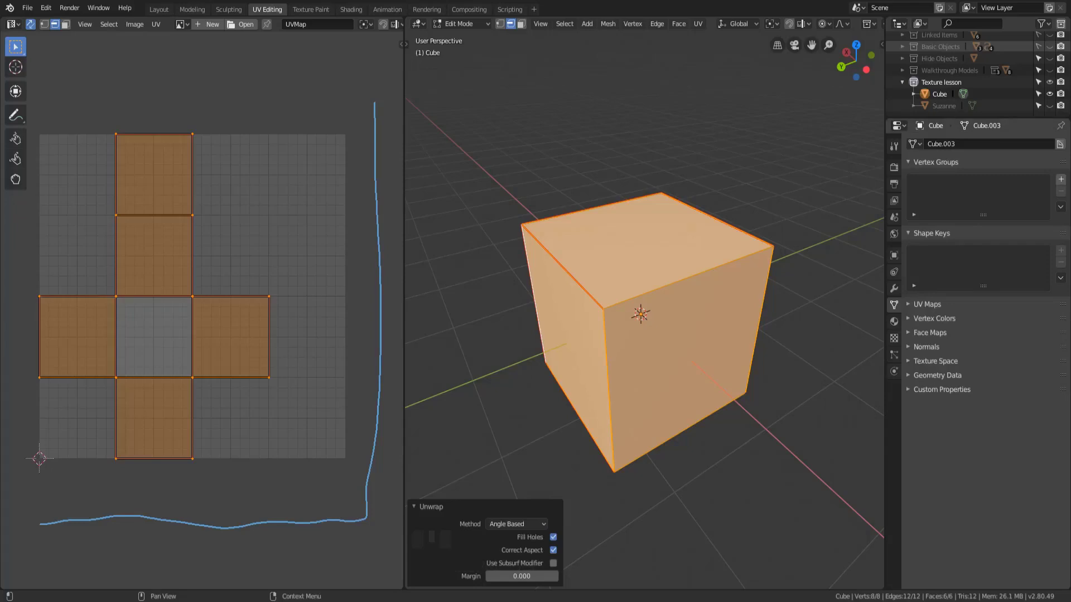
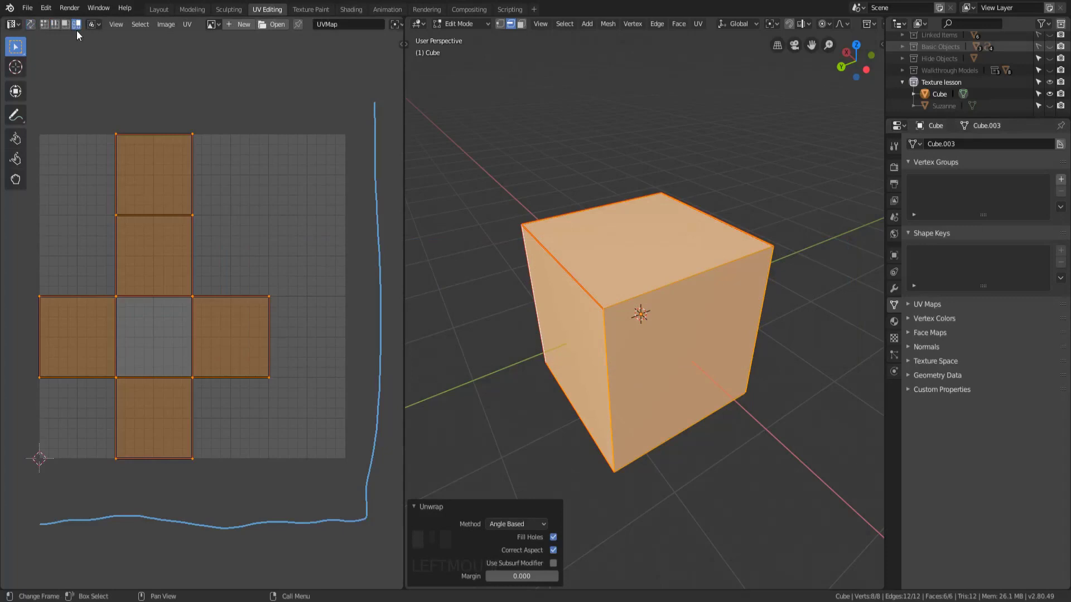
Select all faces, unwrap with a new projection into stepped squares, and select the top-left square.
click(146, 187)
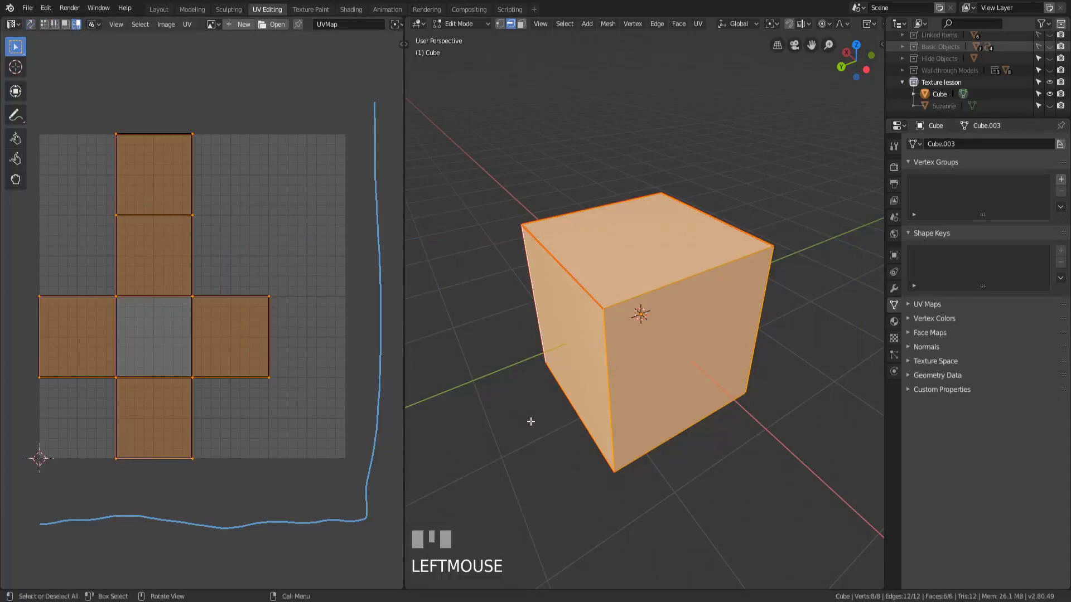
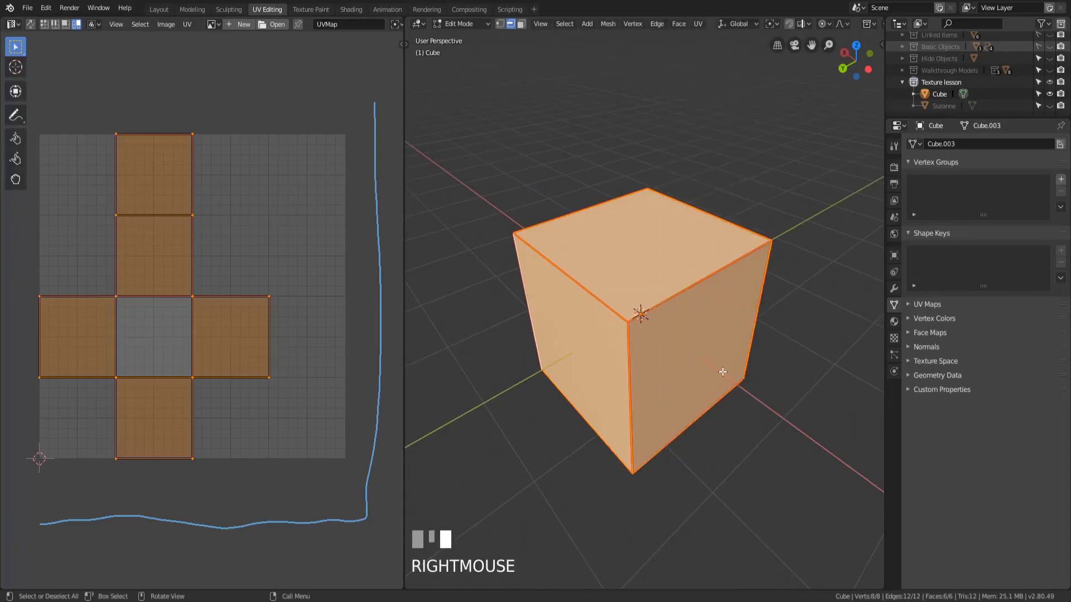
key(a)
key(u)
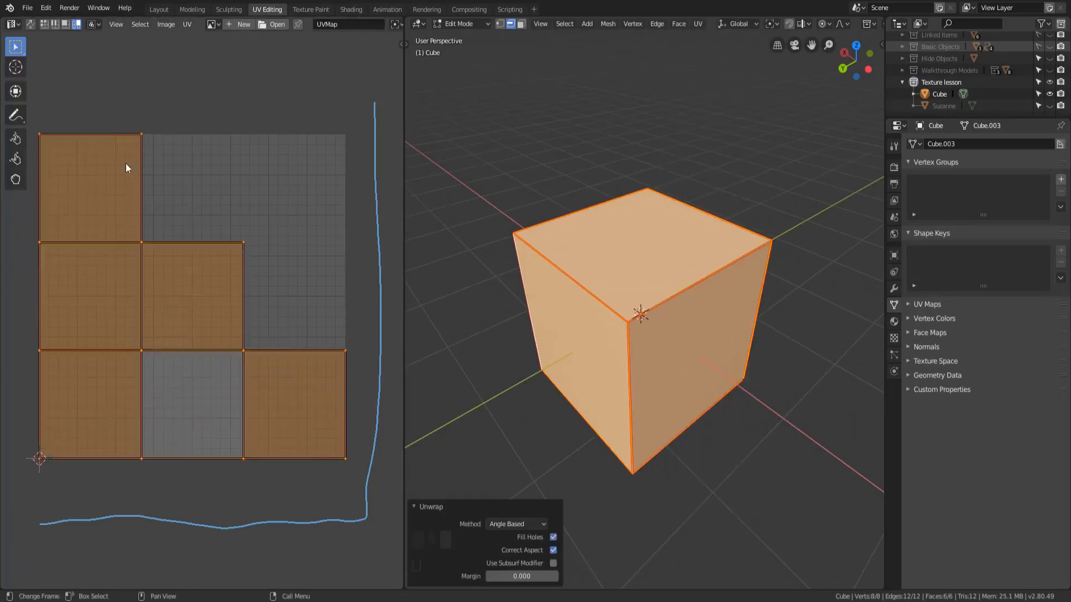
click(100, 160)
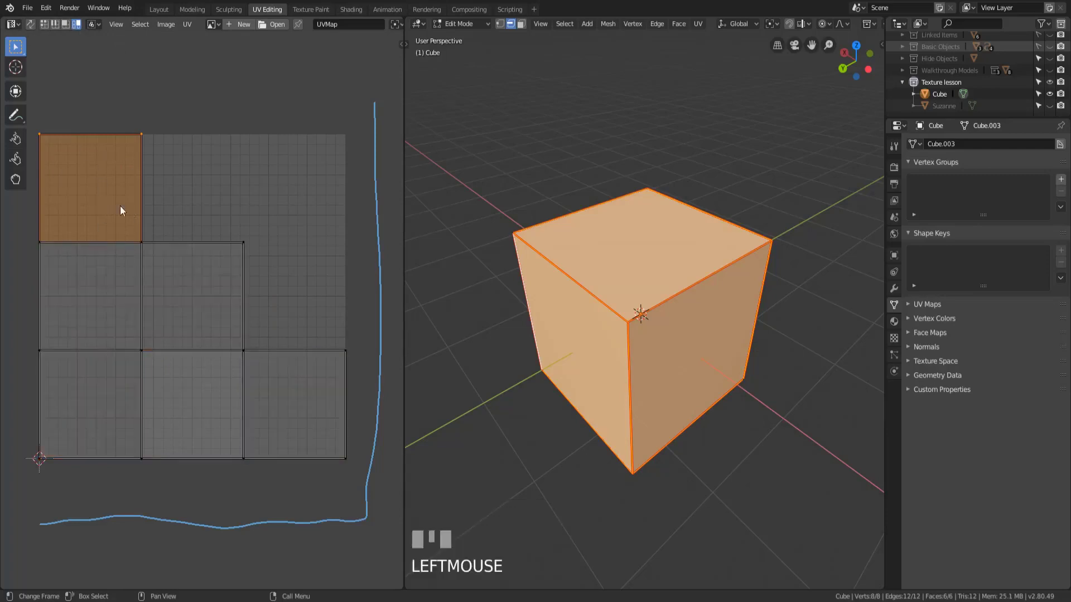